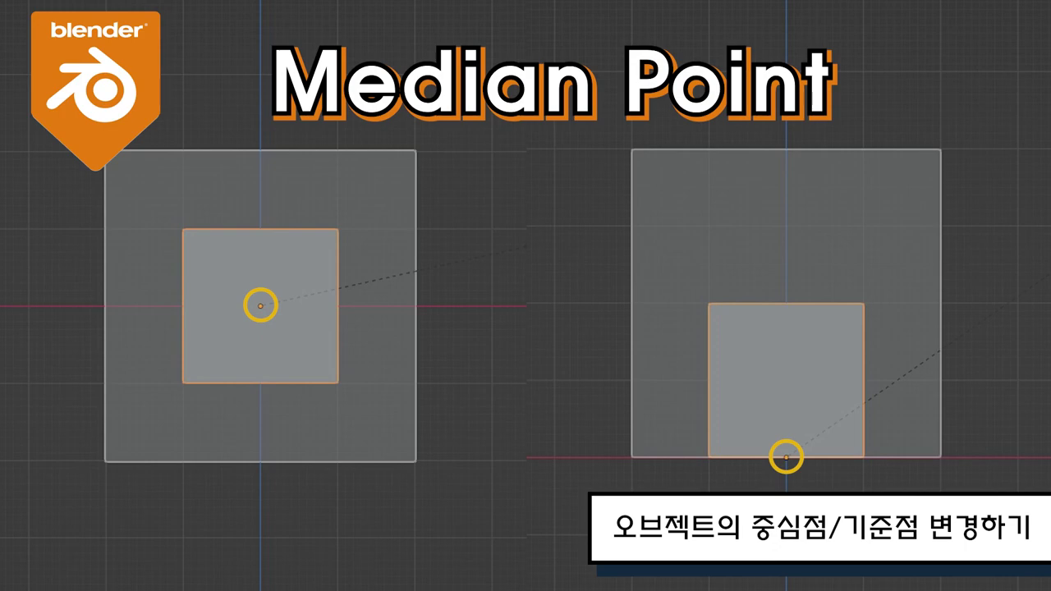
Step: Add a default mesh cube at the world origin via the Shift+A add menu
{"action": "key", "text": "shift+a"}
{"action": "left_click_drag", "start_coordinate": [469, 382], "coordinate": [426, 365]}
{"action": "scroll", "scroll_direction": "up", "scroll_amount": 3}
{"action": "scroll", "scroll_direction": "down", "scroll_amount": 3}
{"action": "scroll", "scroll_direction": "down", "scroll_amount": 3}
{"action": "left_click_drag", "start_coordinate": [455, 324], "coordinate": [554, 368]}
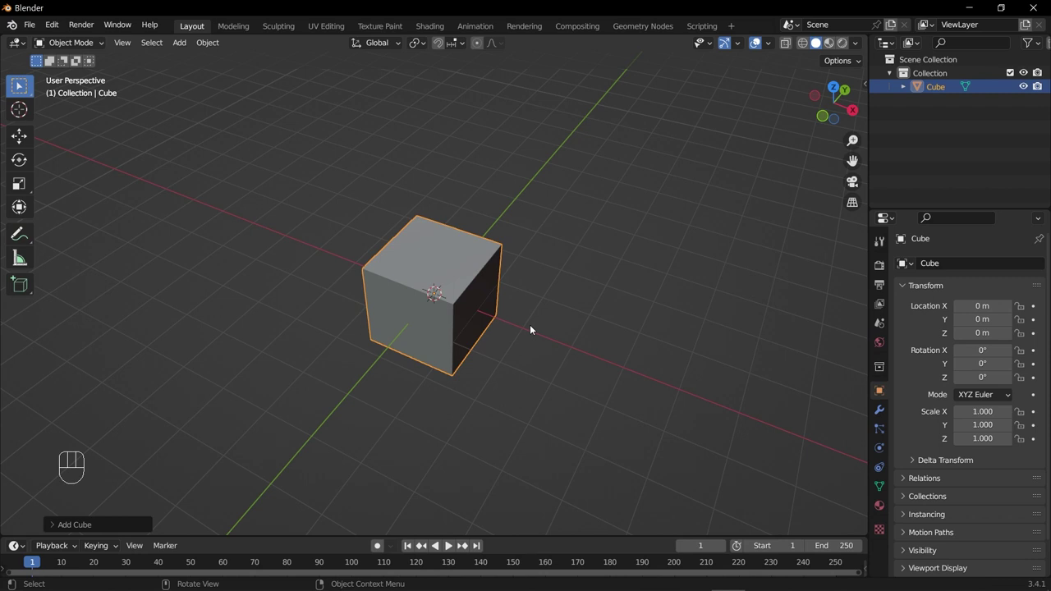
Step: Orbit to the cube's front and start scaling it uniformly about its own centre
{"action": "middle_click", "coordinate": [555, 267]}
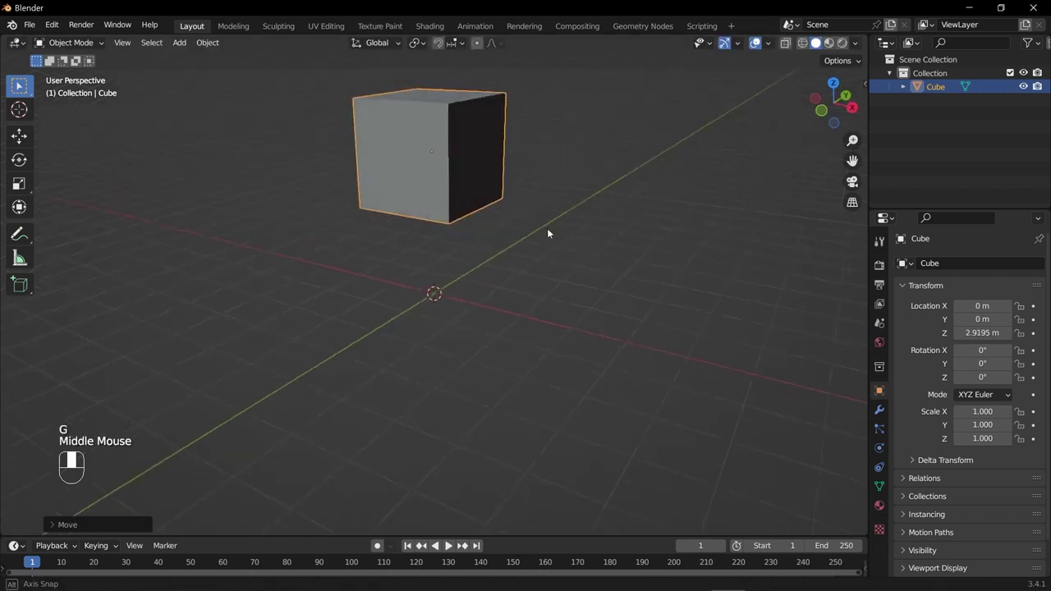
{"action": "middle_click", "coordinate": [524, 195]}
{"action": "middle_click", "coordinate": [504, 275]}
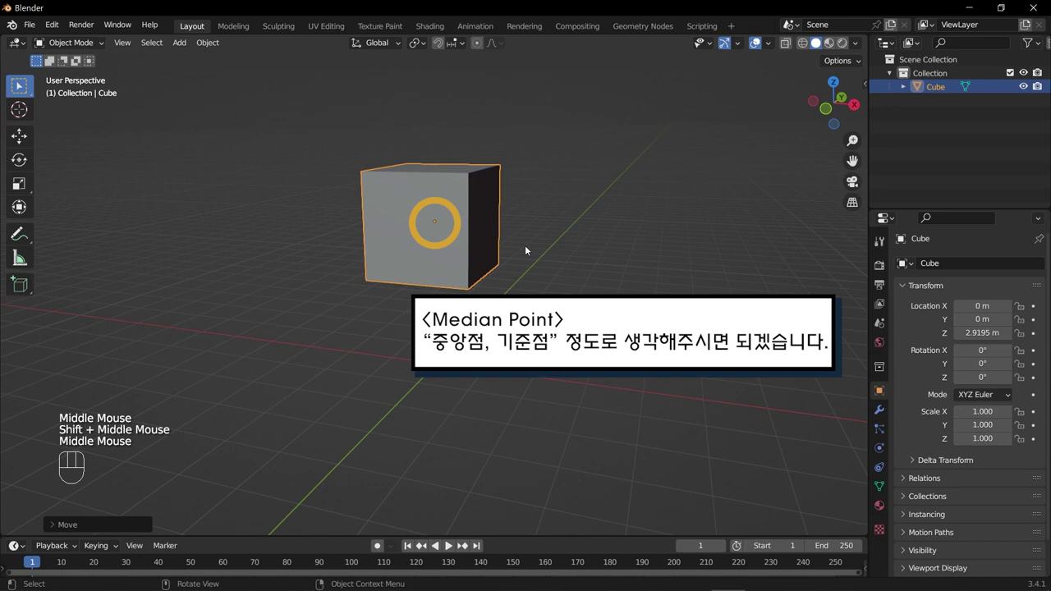
{"action": "key", "text": "s"}
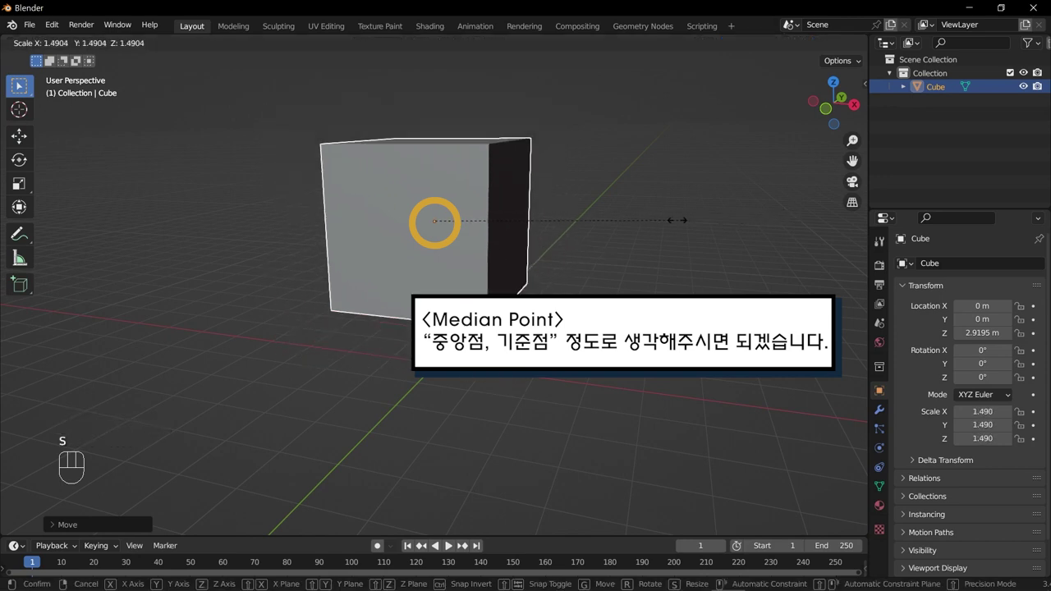
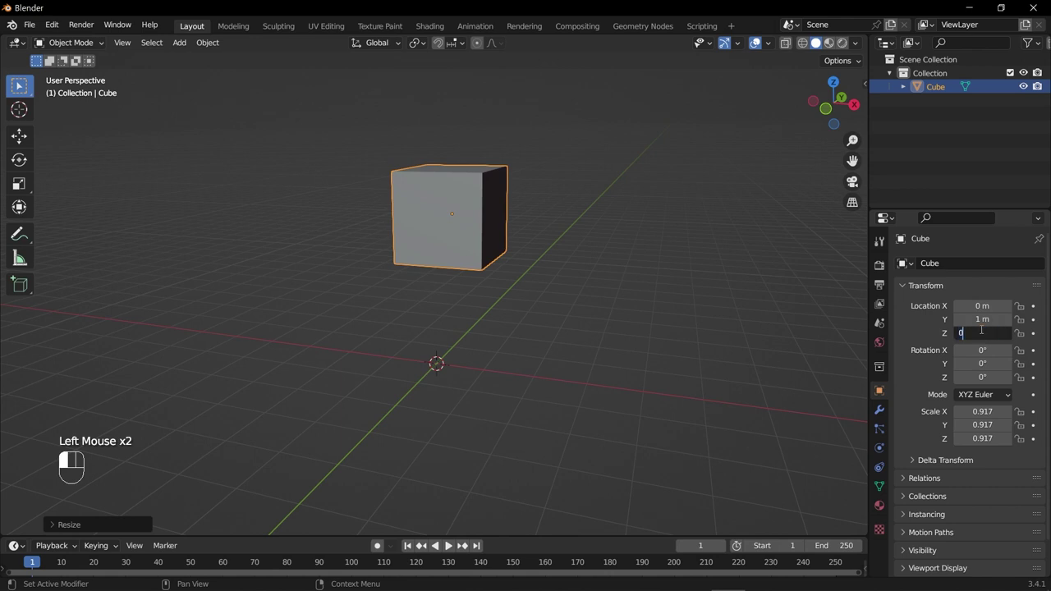
Step: Settle the cube's uniform scale at 0.917 with its location at Y 1 m, Z 5 m
{"action": "middle_click", "coordinate": [602, 253]}
{"action": "key", "text": "s"}
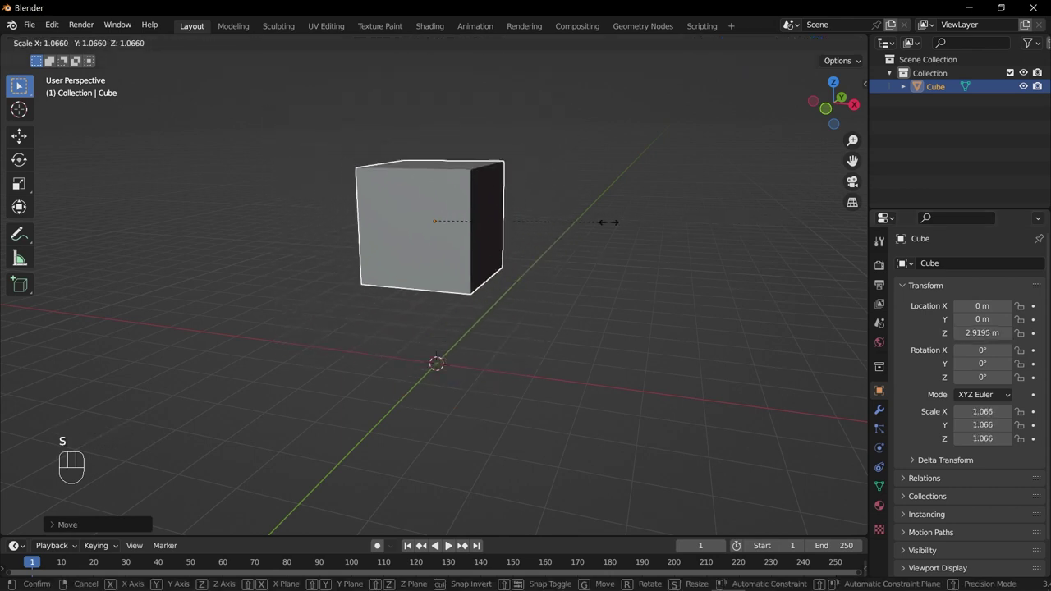
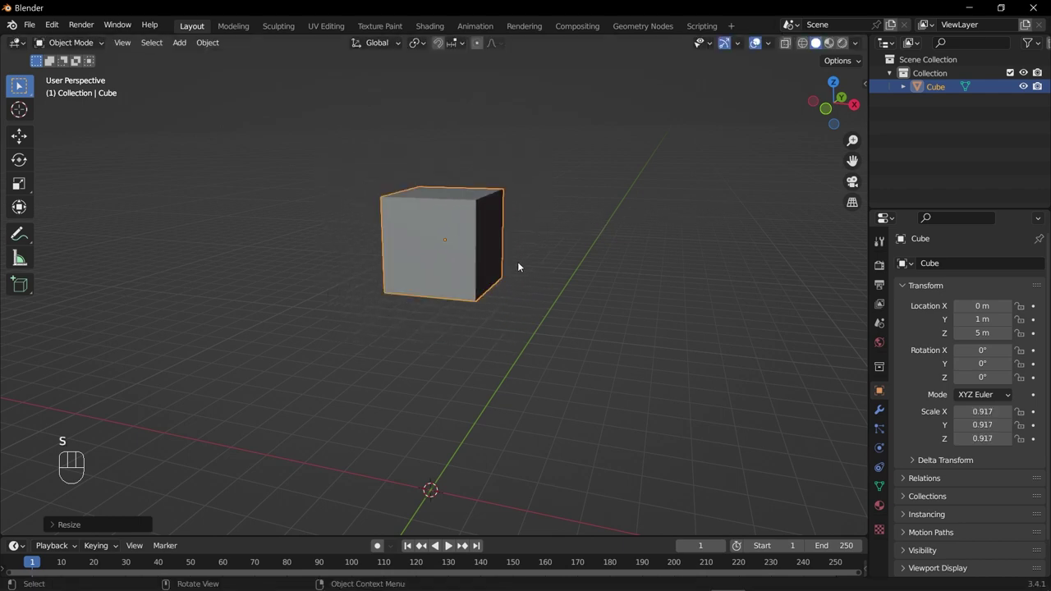
{"action": "left_click_drag", "start_coordinate": [488, 284], "coordinate": [476, 302]}
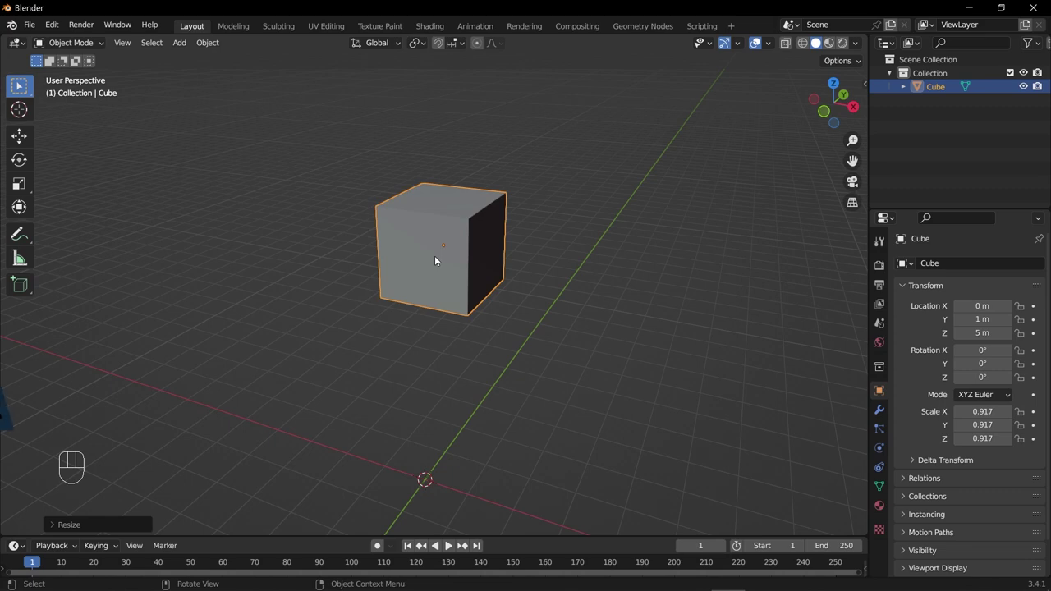
Step: Edit the cube's mesh and snap the 3D cursor to its selected bottom face
{"action": "key", "text": "Tab"}
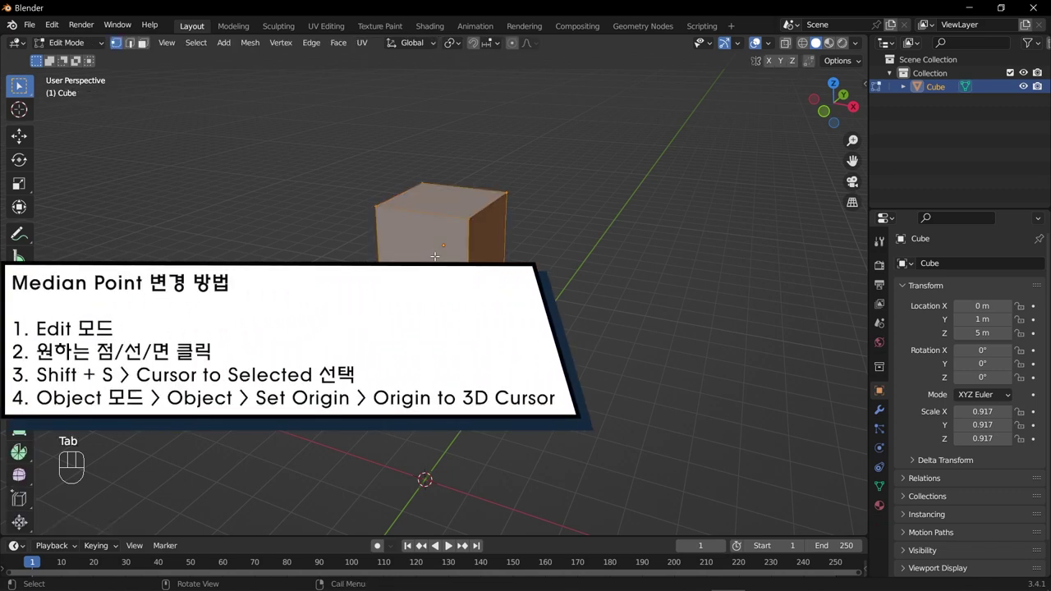
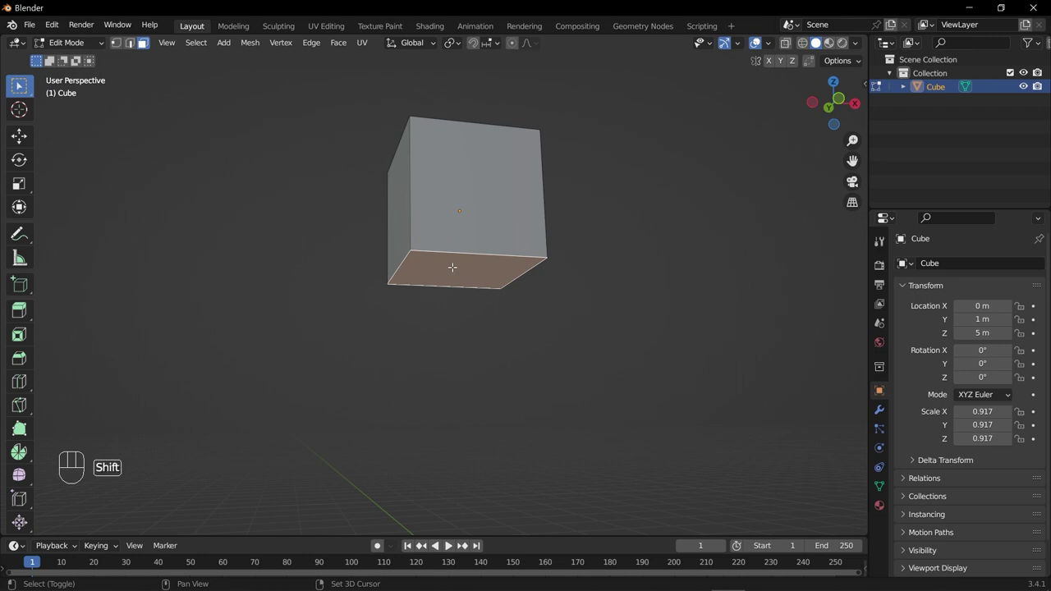
{"action": "key", "text": "shift+s"}
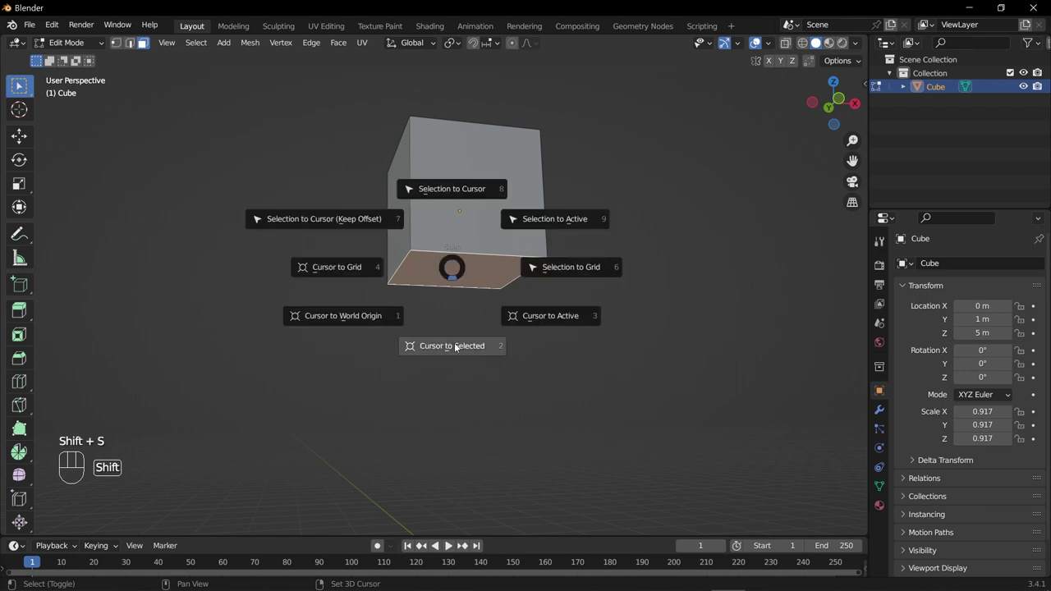
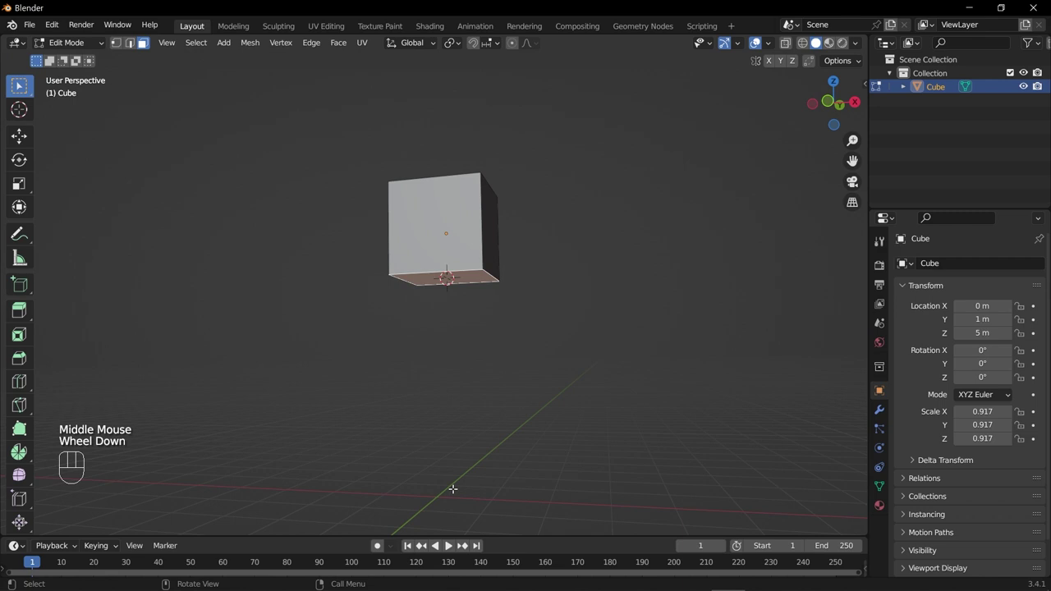
{"action": "scroll", "scroll_direction": "up", "scroll_amount": 3}
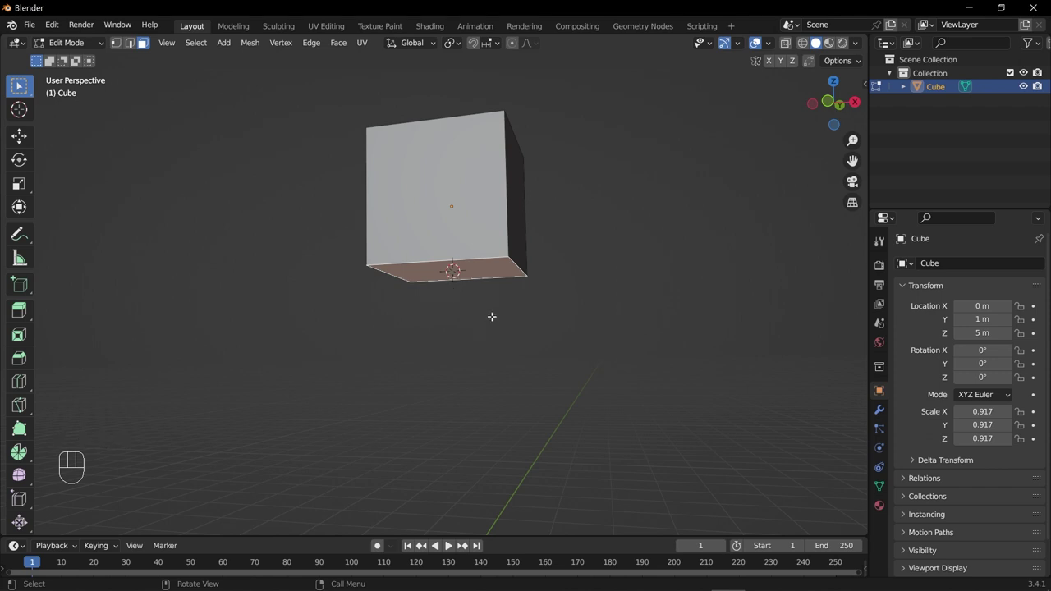
Step: Back in Object Mode, move the cube's origin to the 3D cursor at its bottom-face centre
{"action": "key", "text": "Tab"}
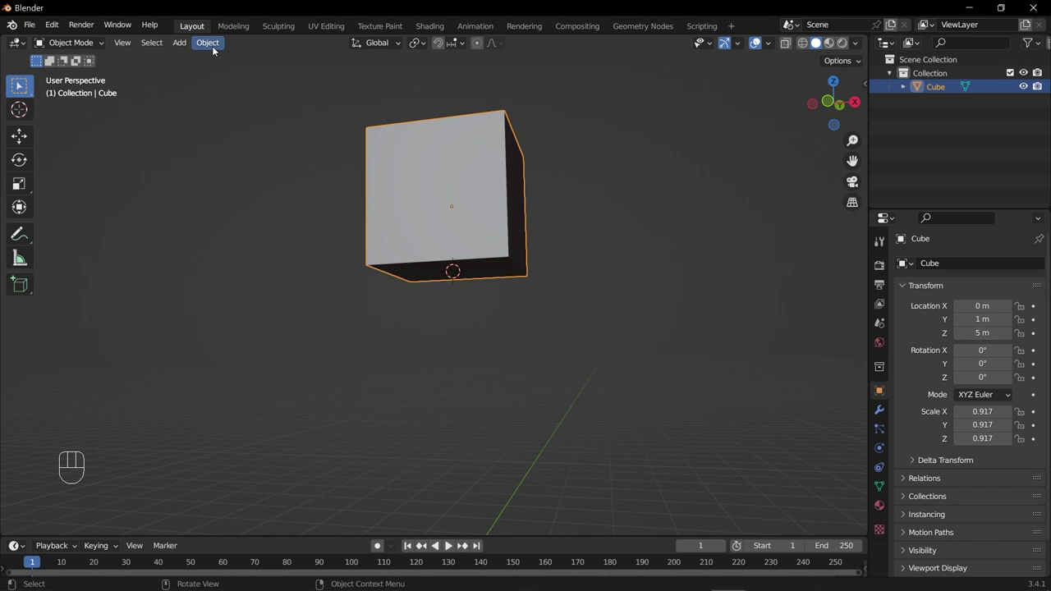
{"action": "left_click_drag", "start_coordinate": [210, 49], "coordinate": [411, 110]}
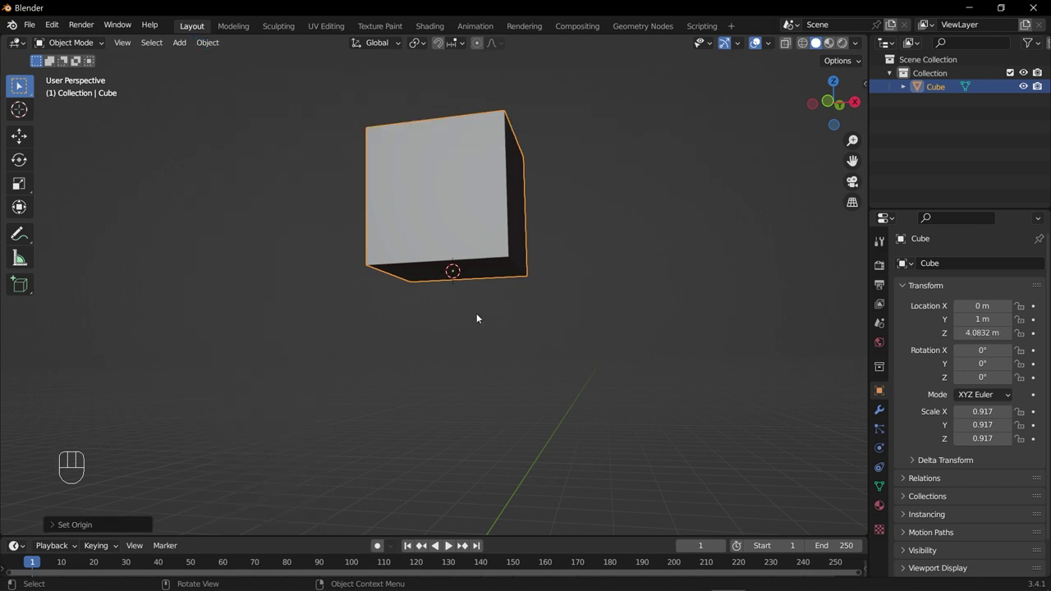
{"action": "middle_click", "coordinate": [516, 311]}
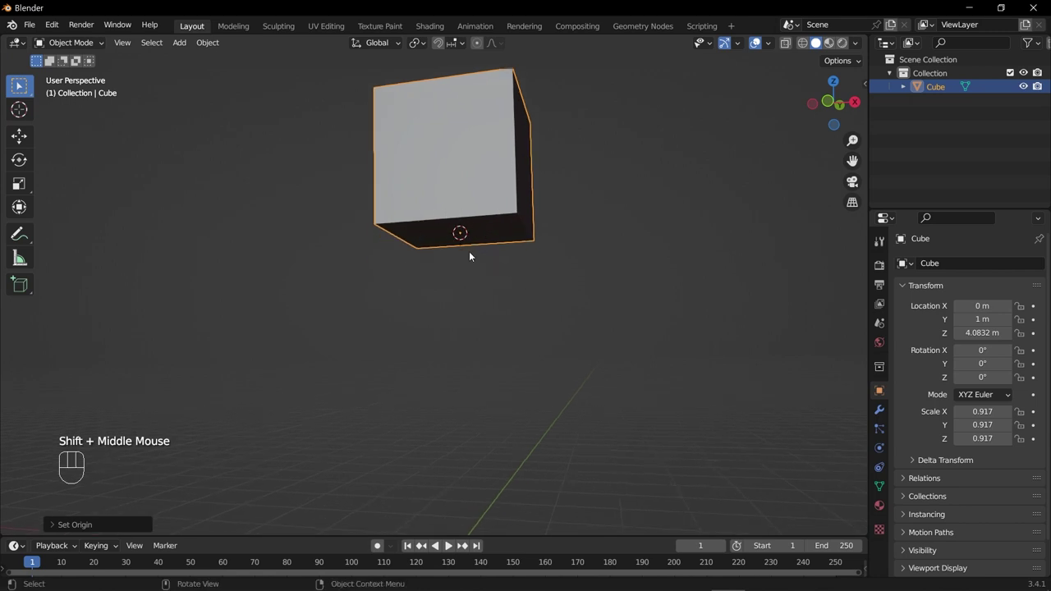
{"action": "scroll", "scroll_direction": "up", "scroll_amount": 3}
{"action": "scroll", "scroll_direction": "down", "scroll_amount": 3}
{"action": "scroll", "scroll_direction": "down", "scroll_amount": 3}
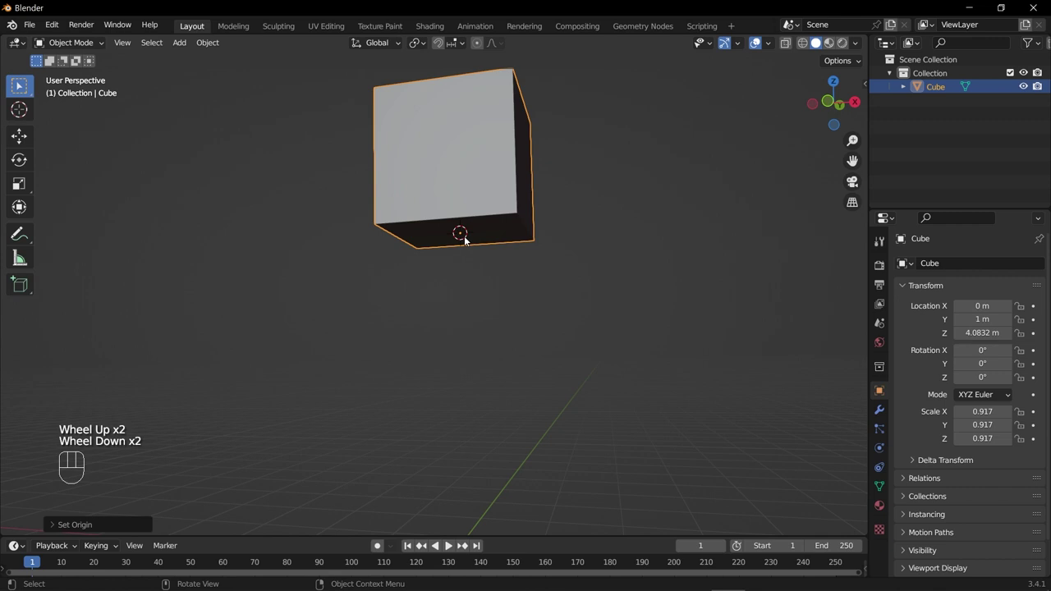
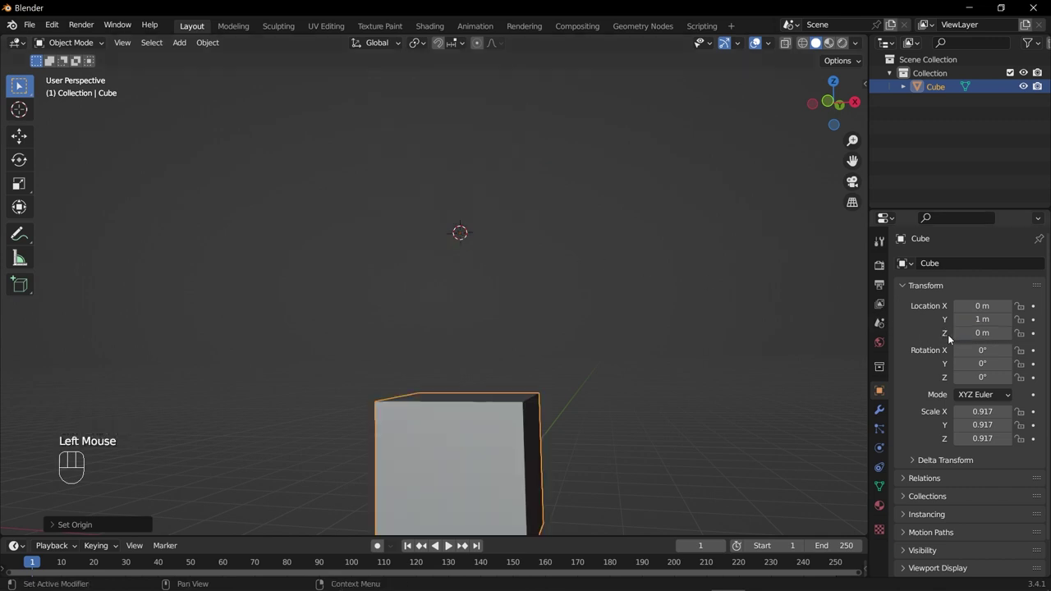
Step: View the cube straight from the front in orthographic to check it against the ground line
{"action": "scroll", "scroll_direction": "down", "scroll_amount": 3}
{"action": "middle_click", "coordinate": [479, 405]}
{"action": "scroll", "scroll_direction": "up", "scroll_amount": 3}
{"action": "key", "text": "KP_1"}
{"action": "scroll", "scroll_direction": "up", "scroll_amount": 3}
{"action": "scroll", "scroll_direction": "down", "scroll_amount": 3}
{"action": "middle_click", "coordinate": [492, 396]}
{"action": "scroll", "scroll_direction": "up", "scroll_amount": 3}
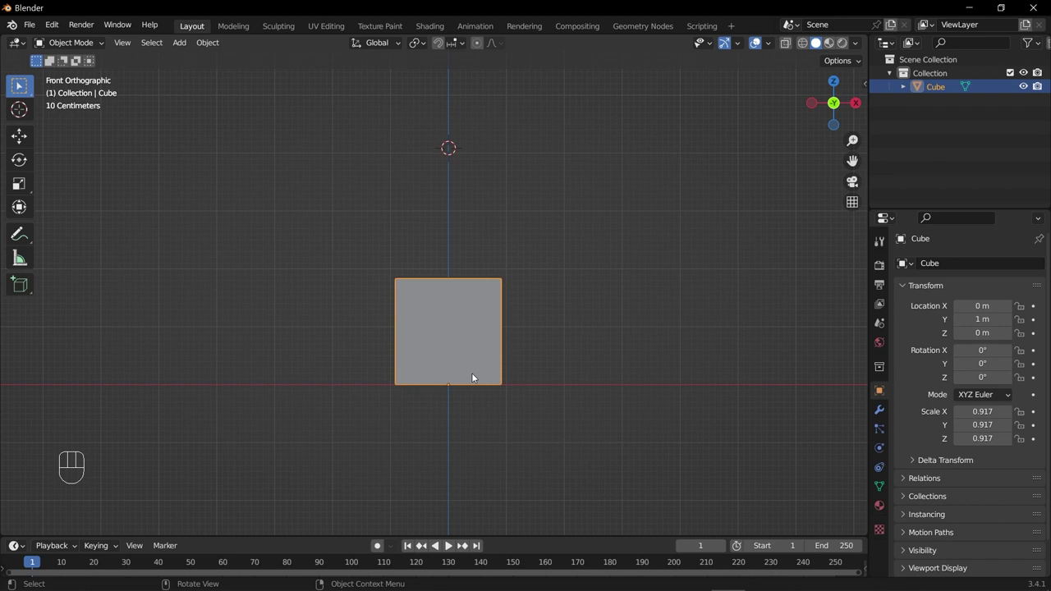
Step: Bring the cube's location to 0 m on all axes so its bottom rests on the ground plane
{"action": "middle_click", "coordinate": [489, 389]}
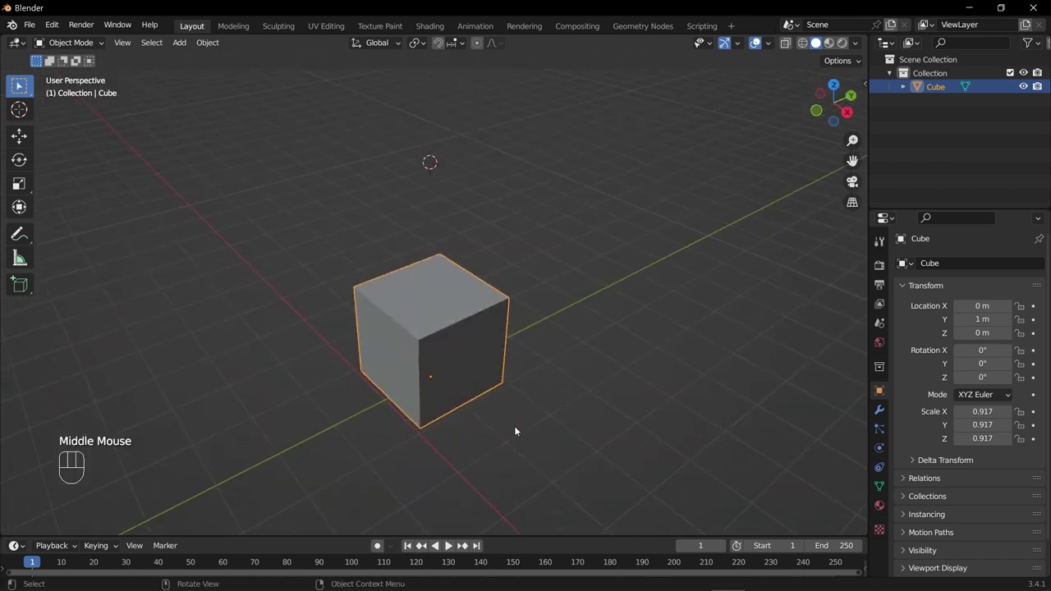
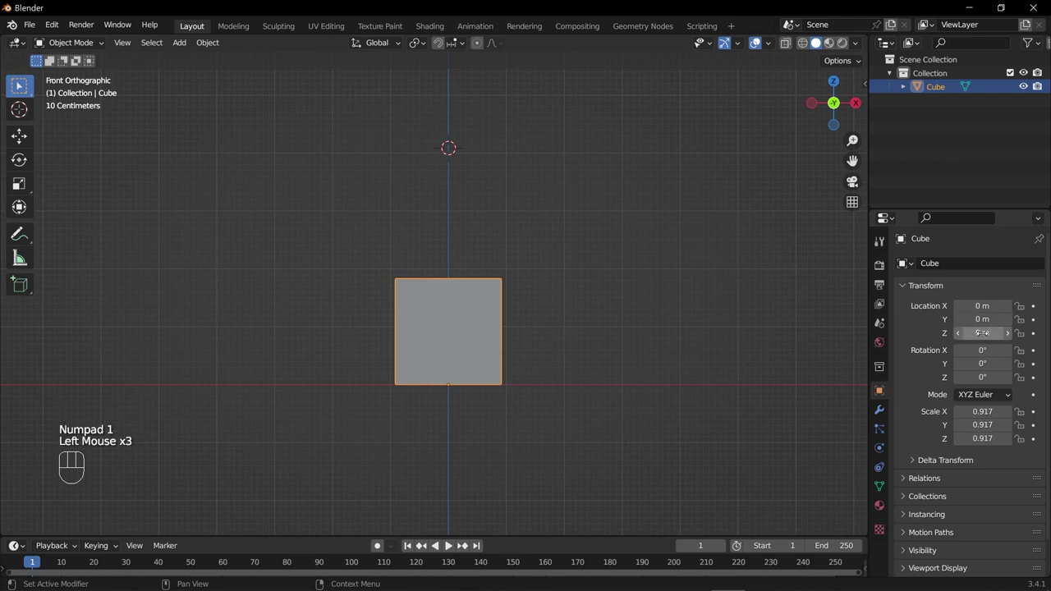
{"action": "left_click_drag", "start_coordinate": [482, 397], "coordinate": [558, 361]}
{"action": "middle_click", "coordinate": [507, 355]}
{"action": "middle_click", "coordinate": [476, 381]}
{"action": "middle_click", "coordinate": [448, 414]}
{"action": "scroll", "scroll_direction": "down", "scroll_amount": 3}
Step: Scale the cube from its new base pivot while viewing it from the front
{"action": "key", "text": "KP_1"}
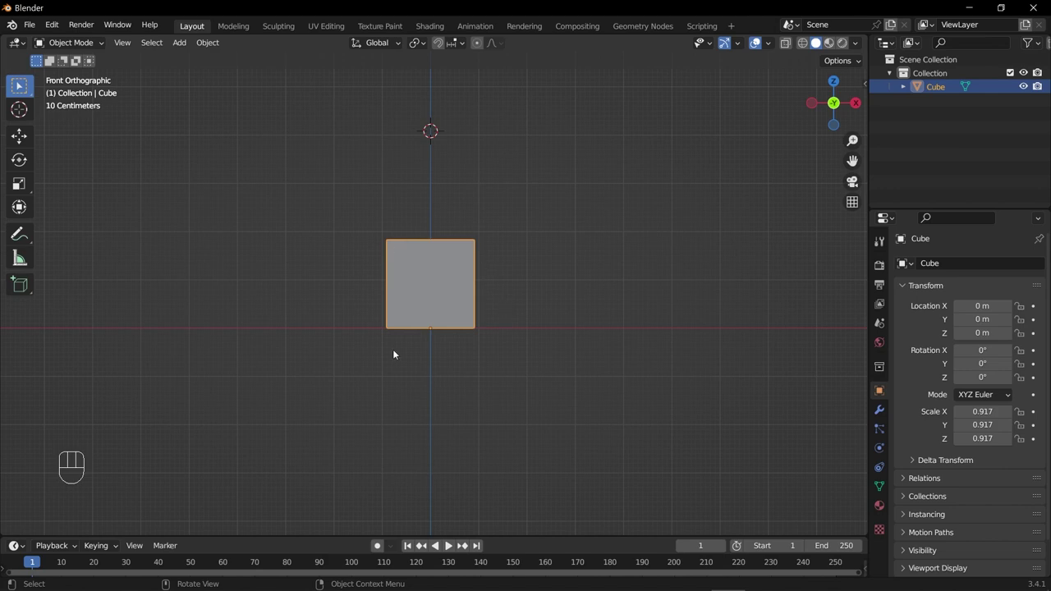
{"action": "middle_click", "coordinate": [423, 314]}
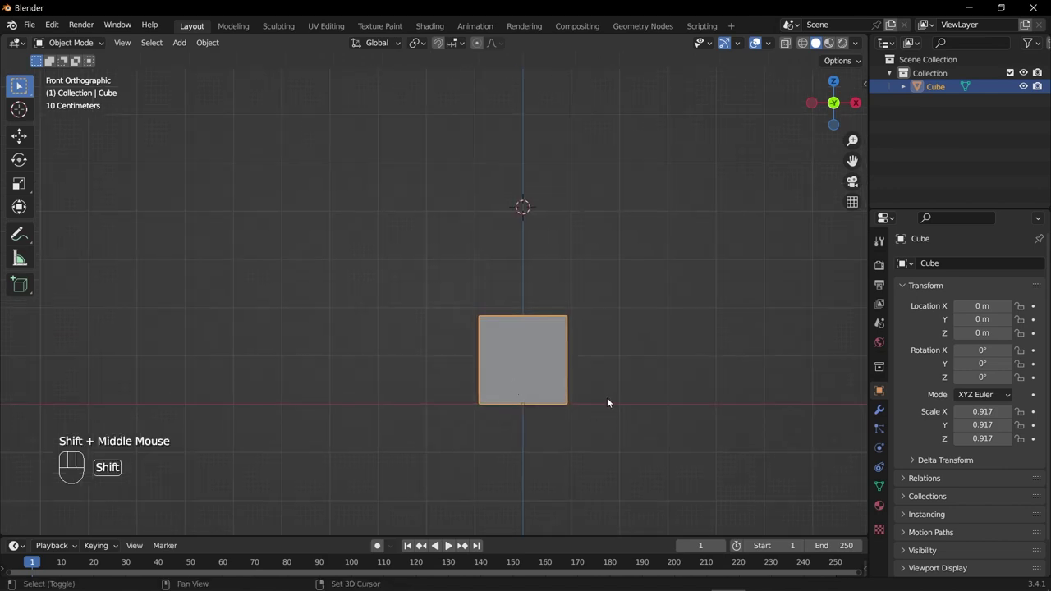
{"action": "middle_click", "coordinate": [562, 369]}
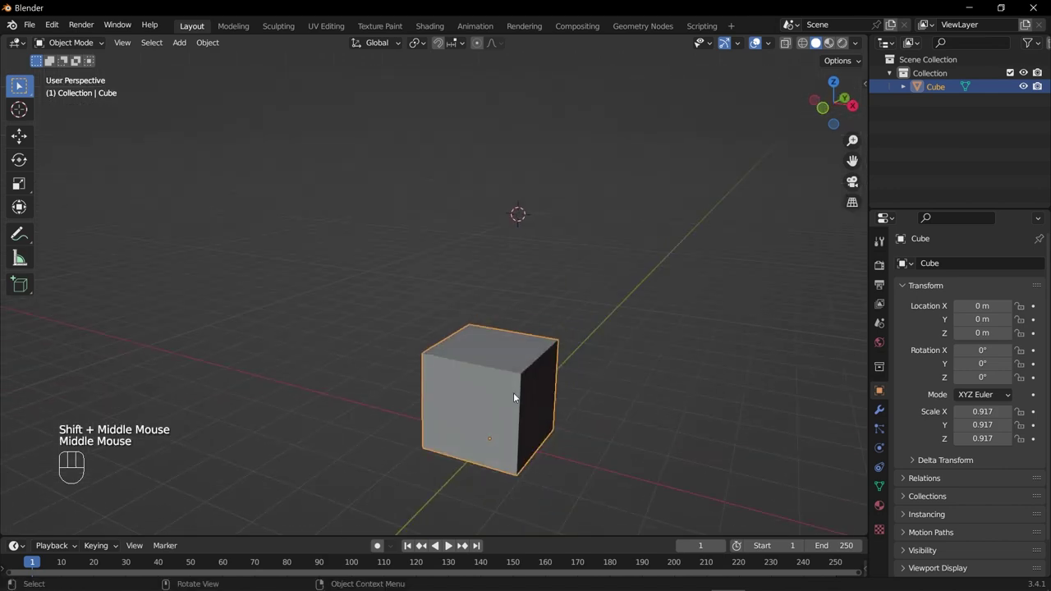
{"action": "key", "text": "KP_1"}
{"action": "key", "text": "s"}
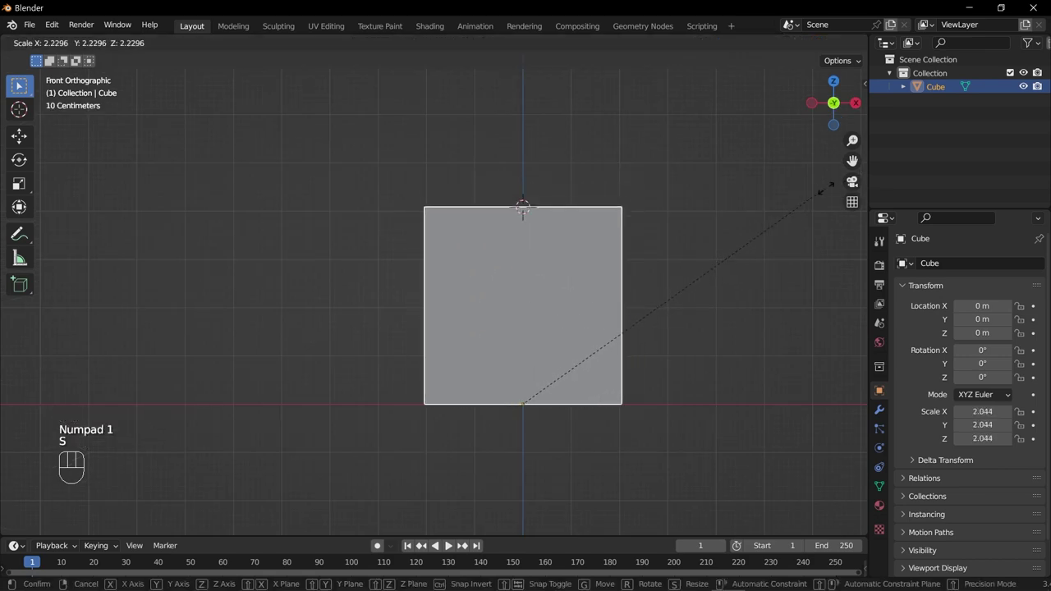
{"action": "middle_click", "coordinate": [592, 329]}
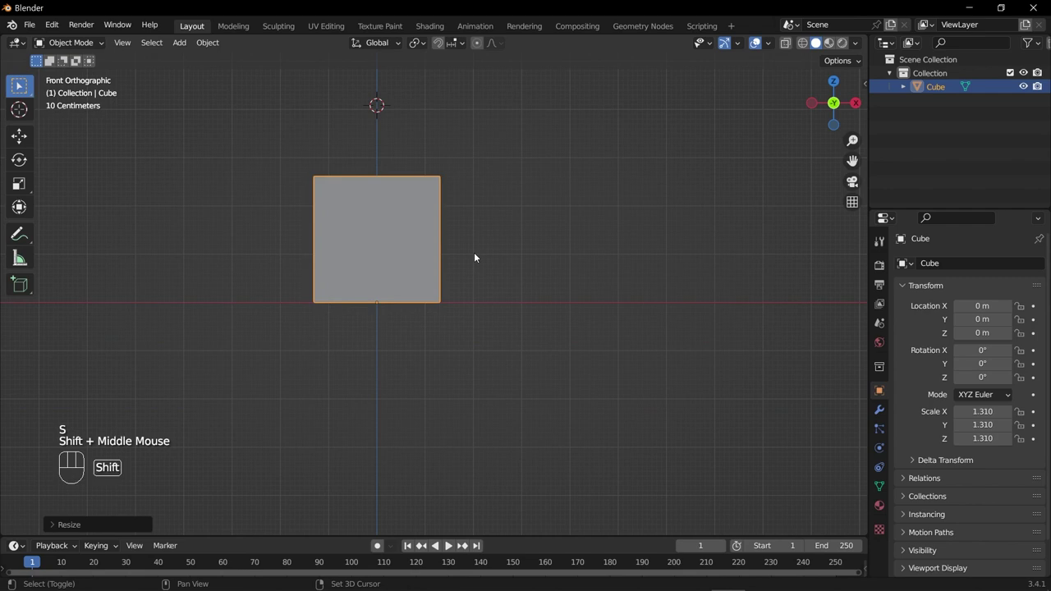
{"action": "middle_click", "coordinate": [487, 271]}
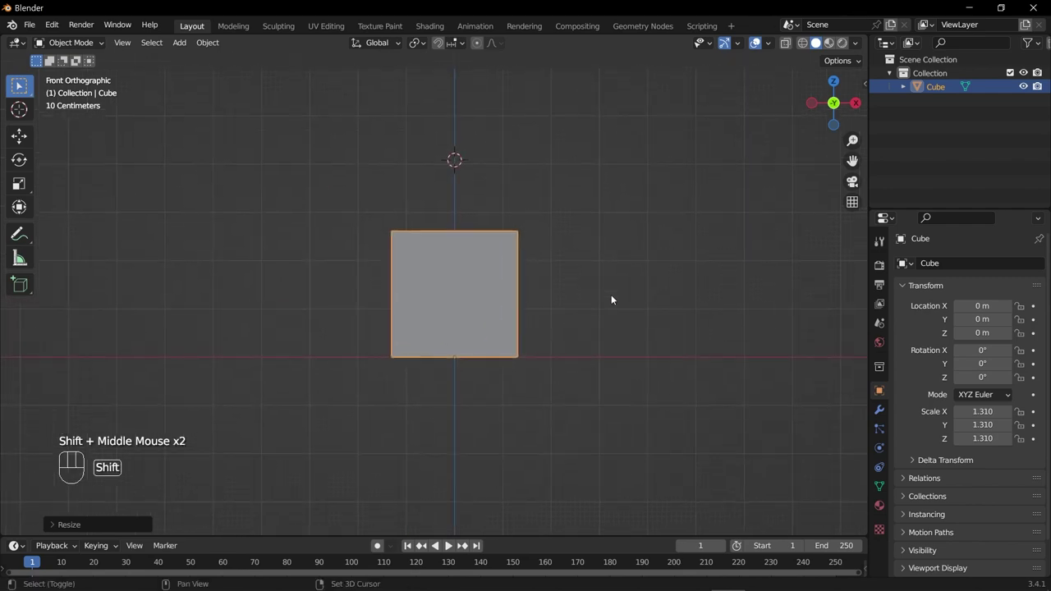
{"action": "middle_click", "coordinate": [590, 298]}
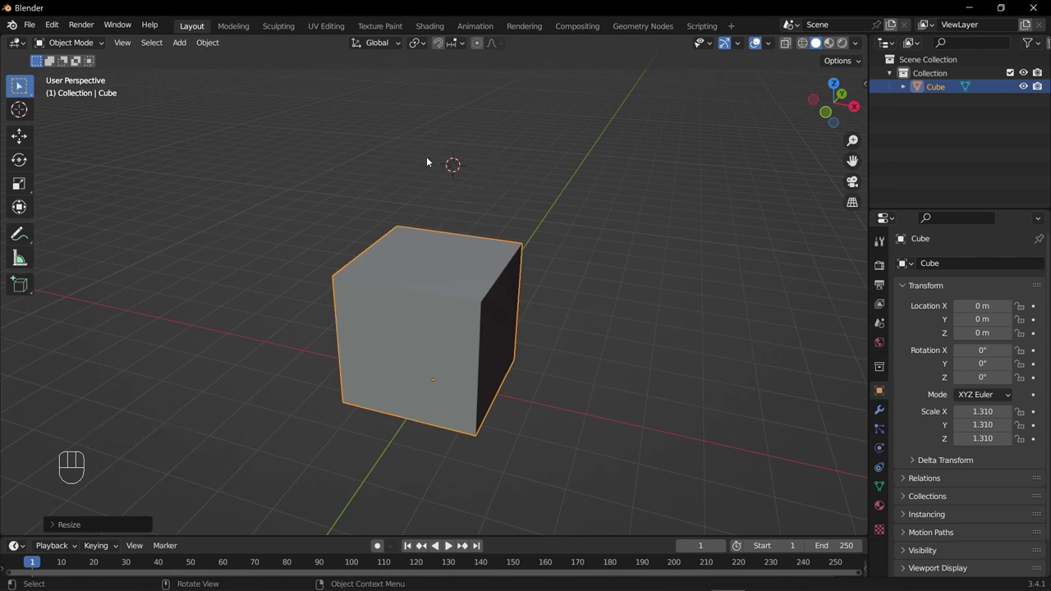
{"action": "scroll", "scroll_direction": "down", "scroll_amount": 3}
Step: Delete the cube and add a fresh default cube at the 3D cursor, floating above the grid
{"action": "key", "text": "x"}
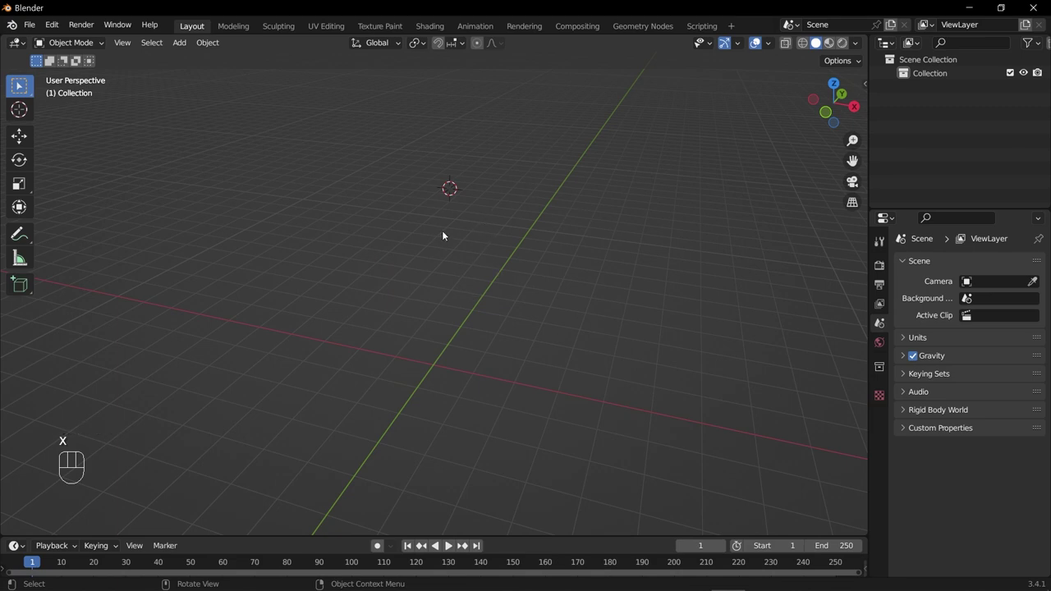
{"action": "key", "text": "shift+a"}
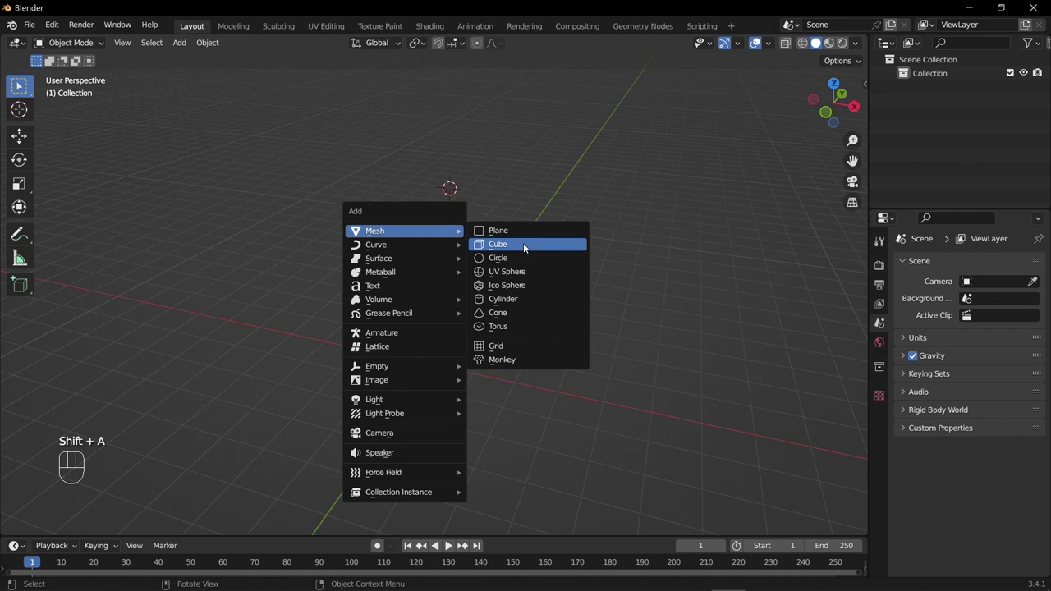
{"action": "middle_click", "coordinate": [451, 324]}
{"action": "middle_click", "coordinate": [479, 314]}
{"action": "middle_click", "coordinate": [492, 295]}
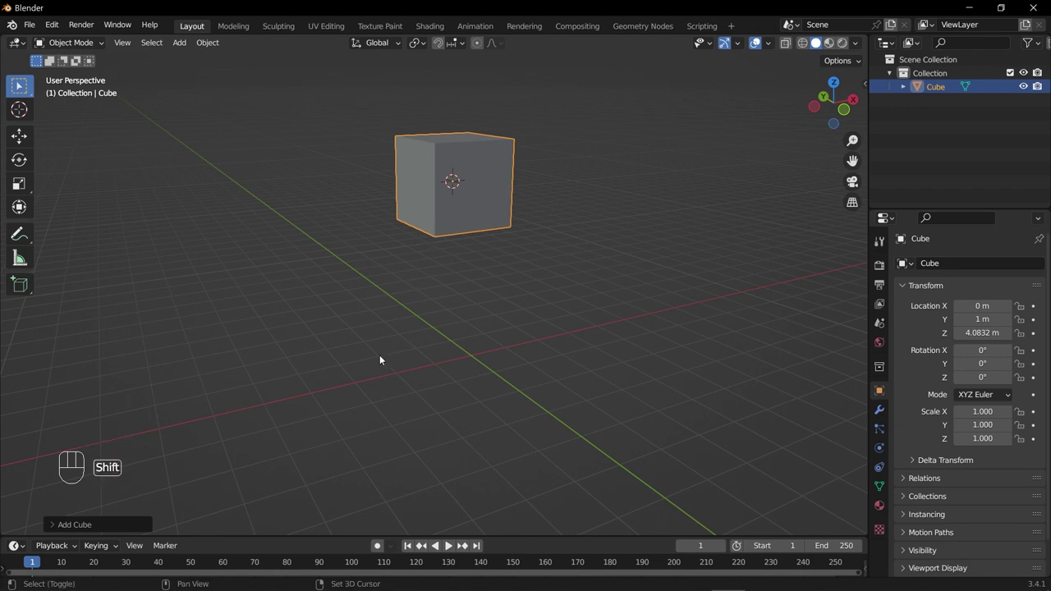
Step: Place the 3D cursor at a few spots on the grid and orbit to look along it
{"action": "right_click", "coordinate": [437, 372]}
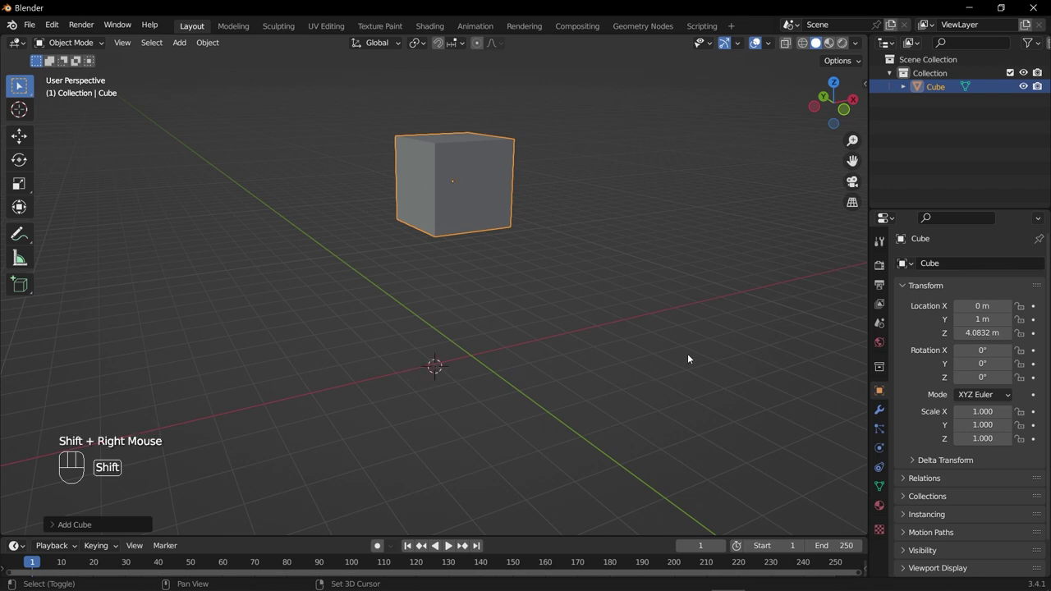
{"action": "right_click", "coordinate": [731, 367]}
{"action": "right_click", "coordinate": [599, 307]}
{"action": "left_click_drag", "start_coordinate": [437, 406], "coordinate": [264, 389]}
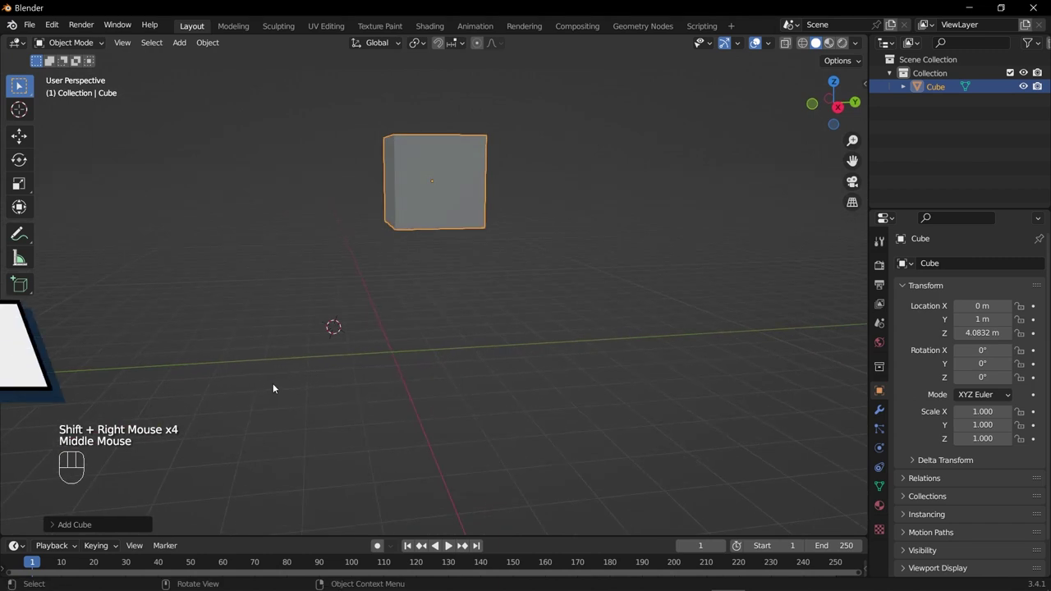
{"action": "middle_click", "coordinate": [348, 358]}
{"action": "middle_click", "coordinate": [492, 392]}
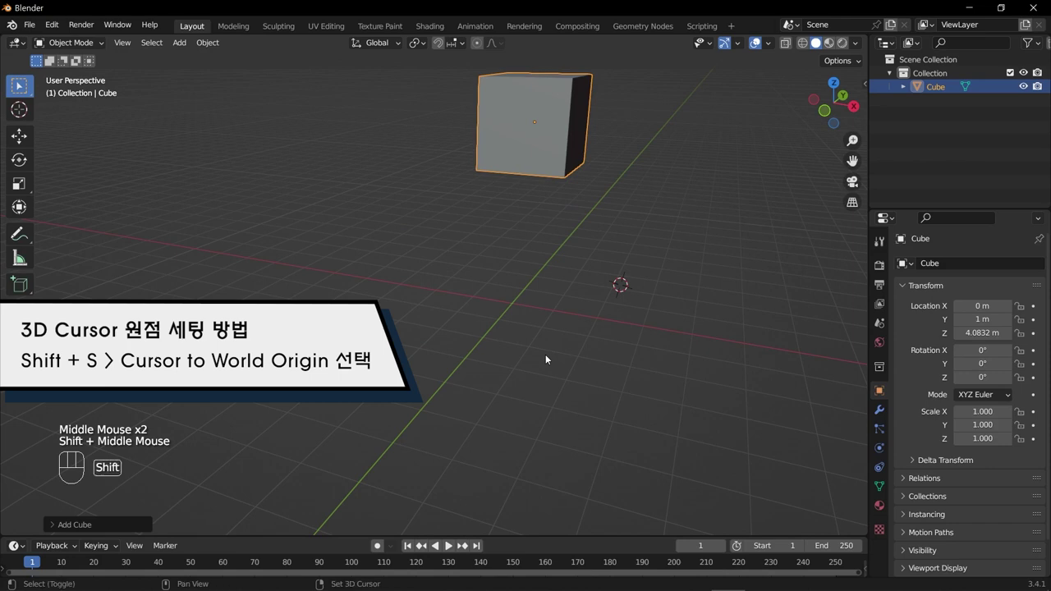
Step: Snap the 3D cursor back to the world origin
{"action": "key", "text": "shift+s"}
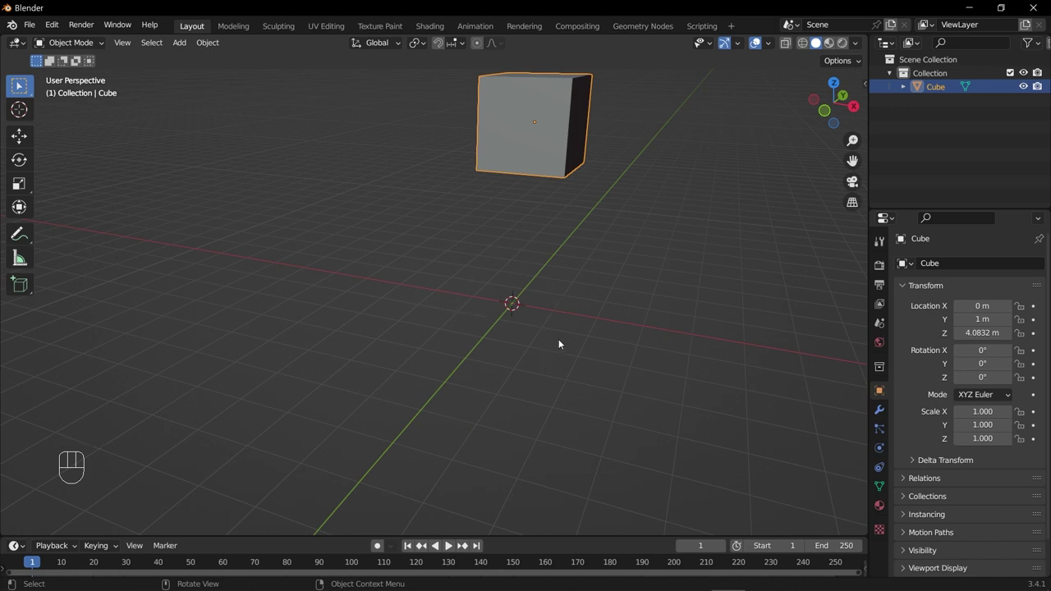
{"action": "middle_click", "coordinate": [561, 342]}
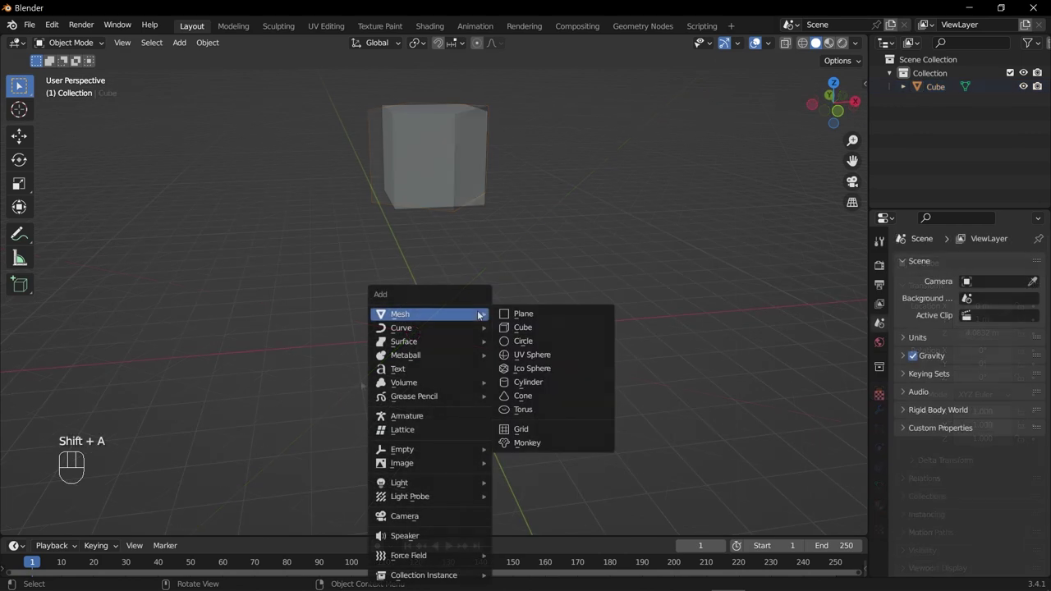
Step: Orbit and zoom around the new Cube.001 at the world origin beside the raised cube
{"action": "middle_click", "coordinate": [440, 426]}
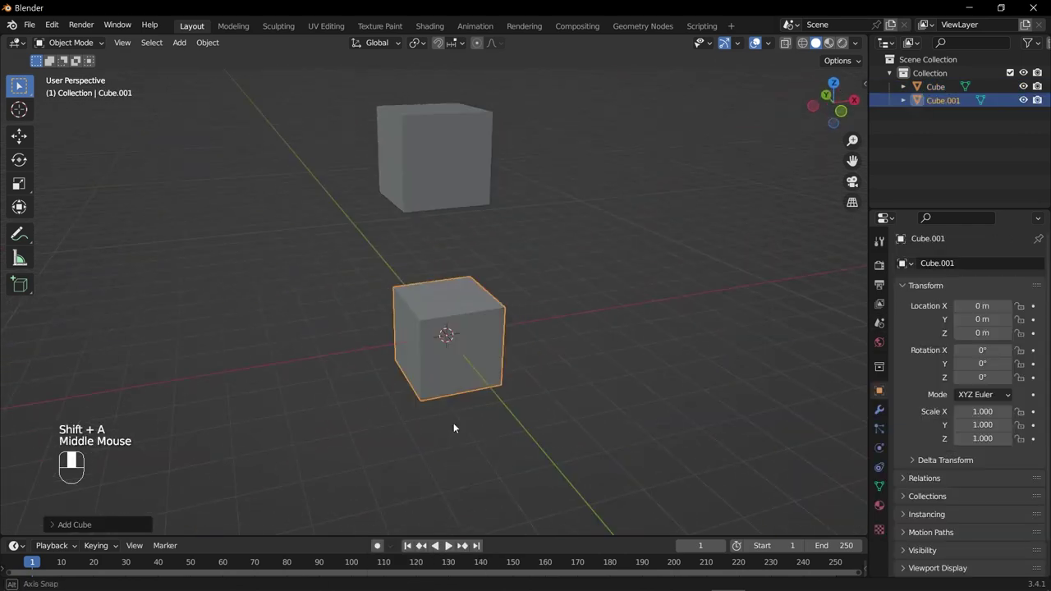
{"action": "scroll", "scroll_direction": "up", "scroll_amount": 3}
{"action": "middle_click", "coordinate": [463, 403]}
{"action": "scroll", "scroll_direction": "down", "scroll_amount": 3}
{"action": "left_click_drag", "start_coordinate": [432, 362], "coordinate": [468, 394]}
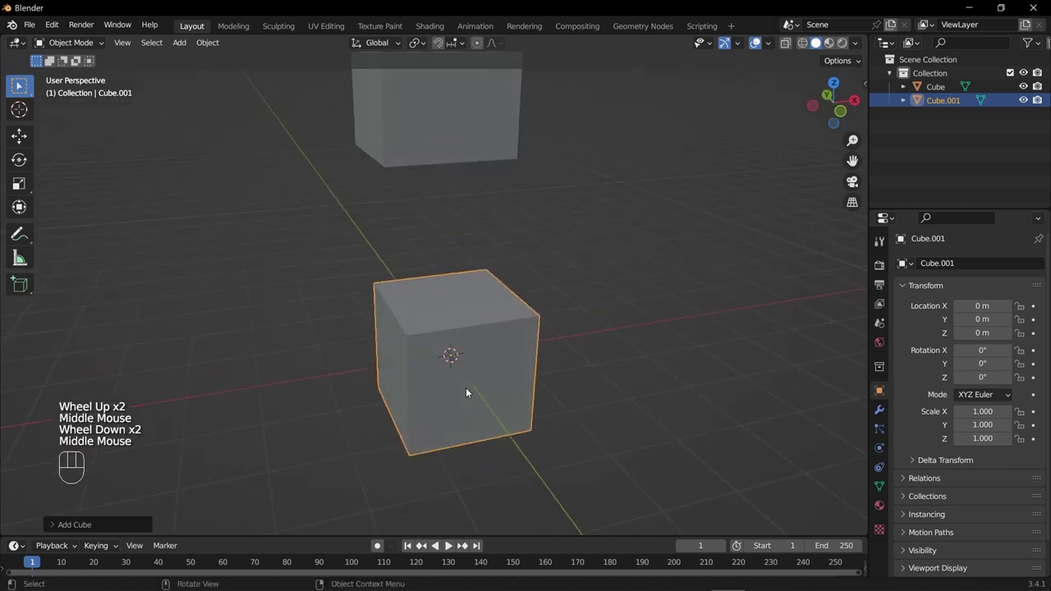
{"action": "scroll", "scroll_direction": "down", "scroll_amount": 3}
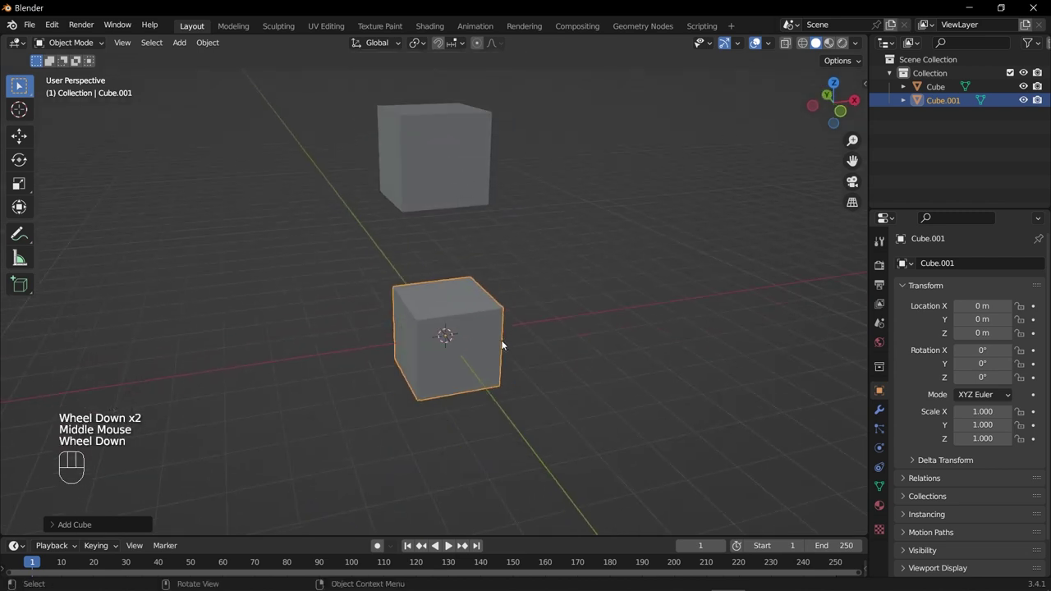
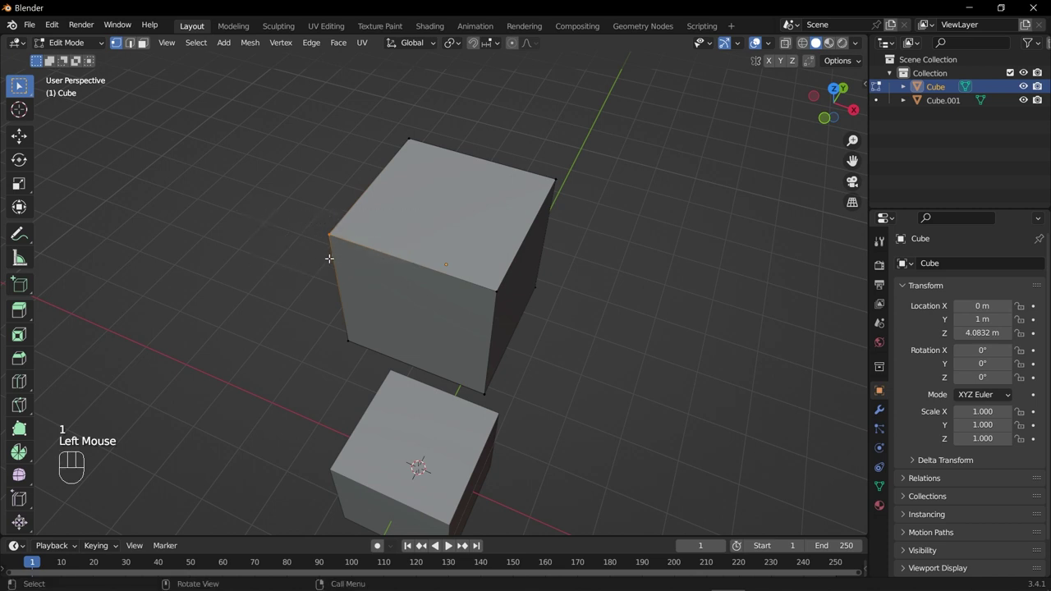
Step: Snap the 3D cursor to the selected top corner vertex and set the cube's origin there
{"action": "key", "text": "shift+s"}
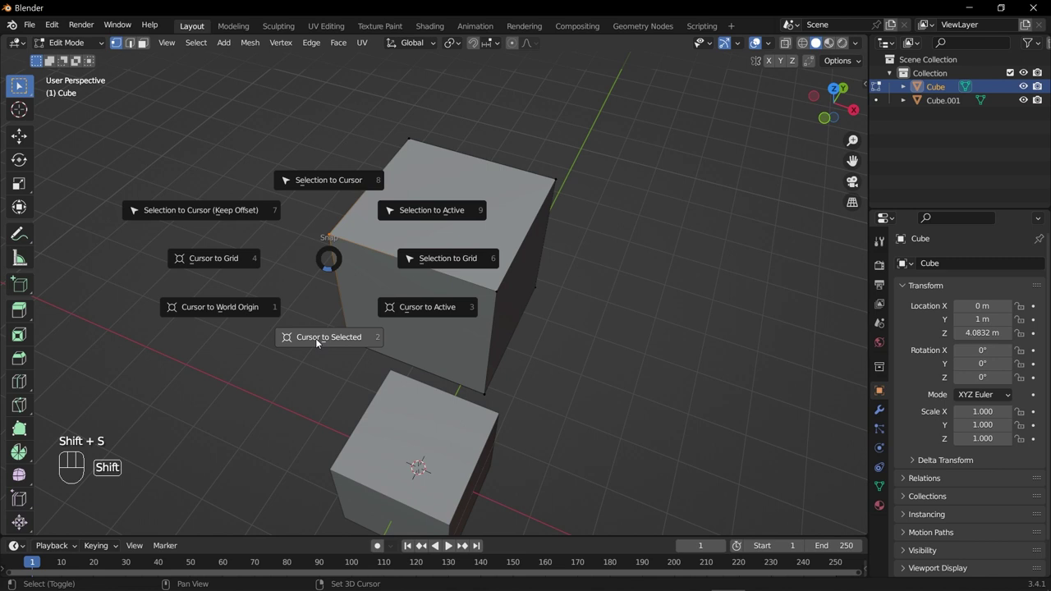
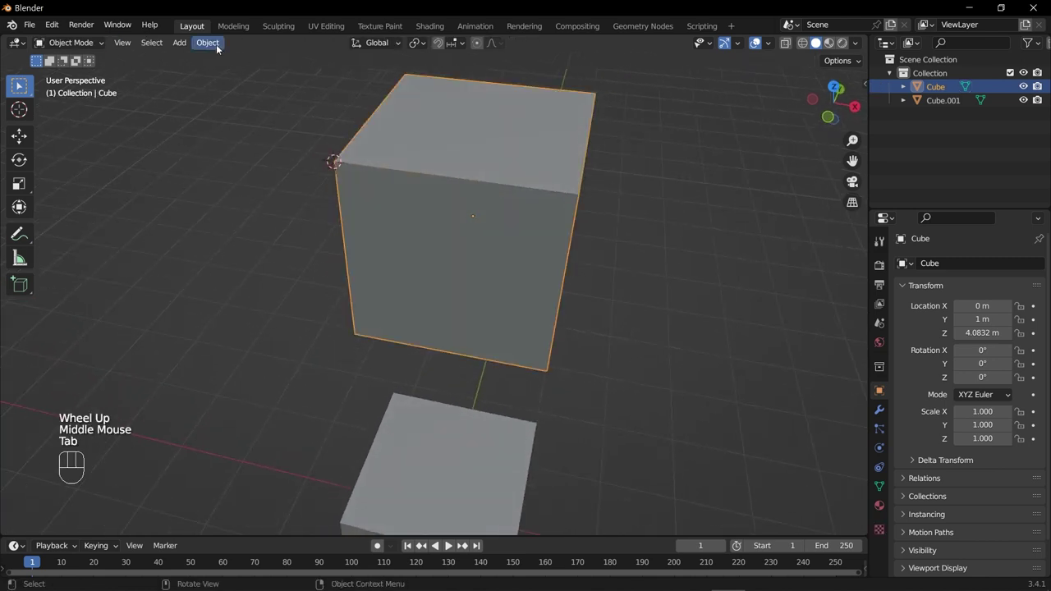
{"action": "left_click_drag", "start_coordinate": [218, 51], "coordinate": [388, 107]}
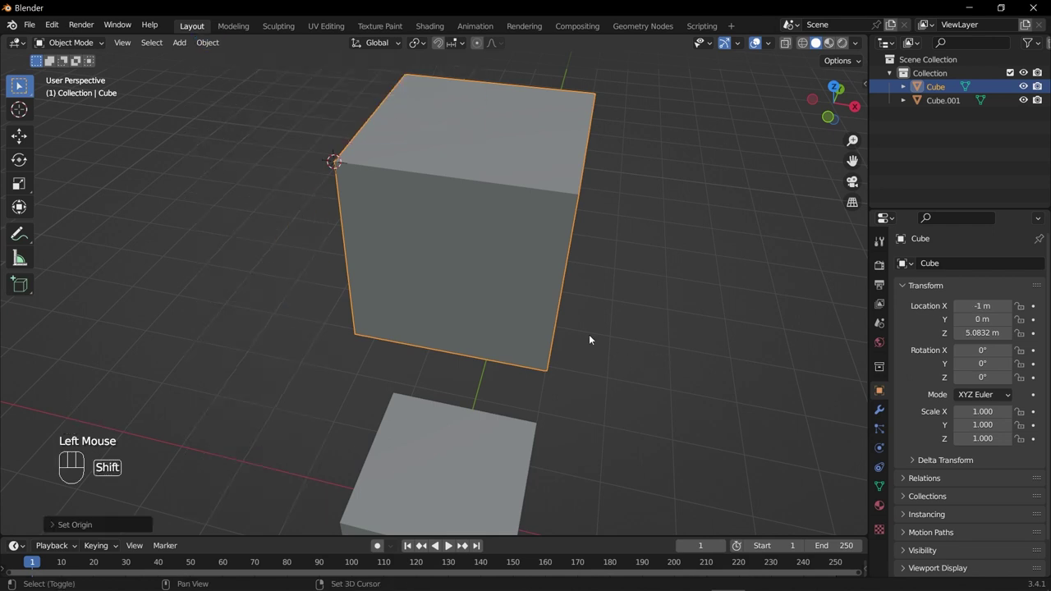
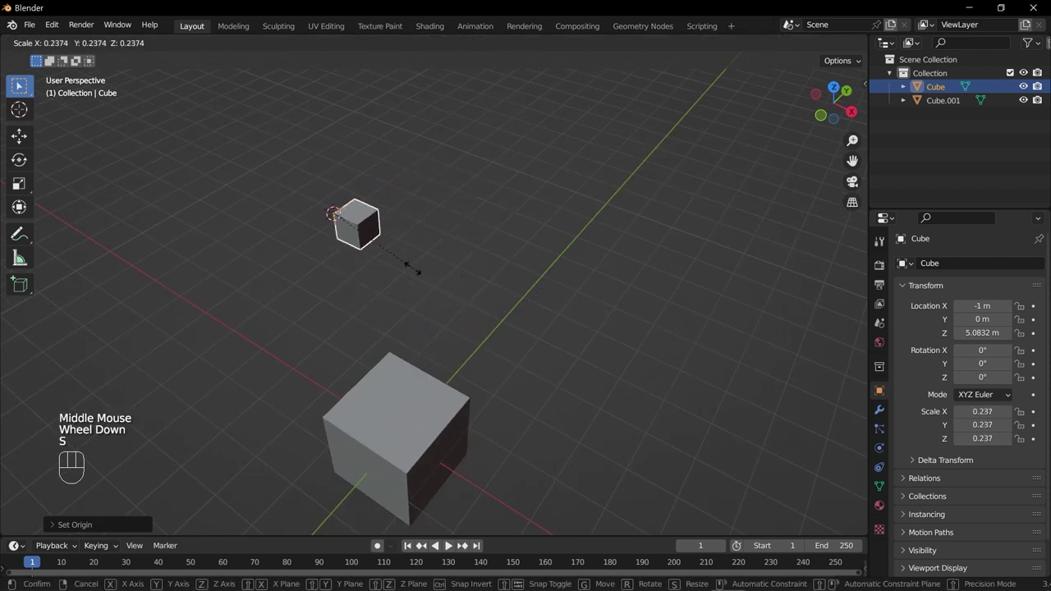
Step: Scale the cube uniformly around its corner origin to about 1.097
{"action": "key", "text": "s"}
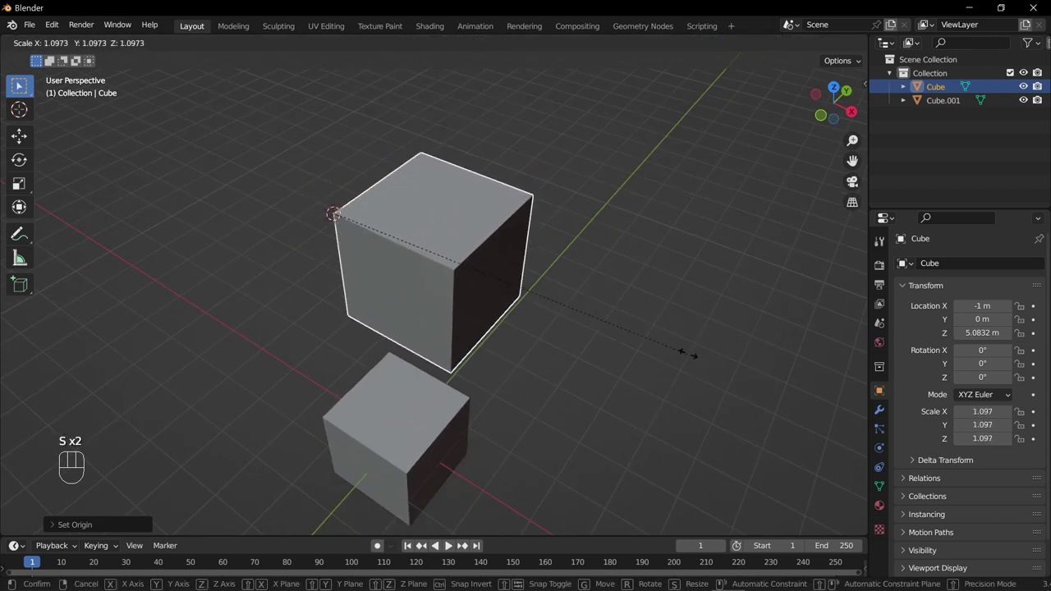
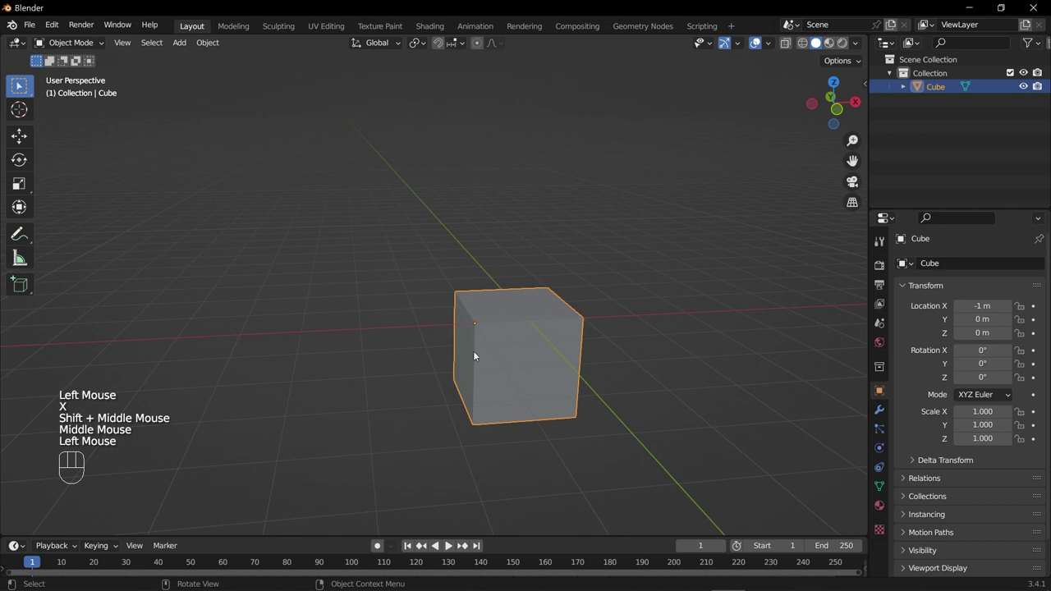
Step: Snap the 3D cursor onto the cube at X -1 m, Z 0 m and orbit around it
{"action": "scroll", "scroll_direction": "down", "scroll_amount": 3}
{"action": "key", "text": "g"}
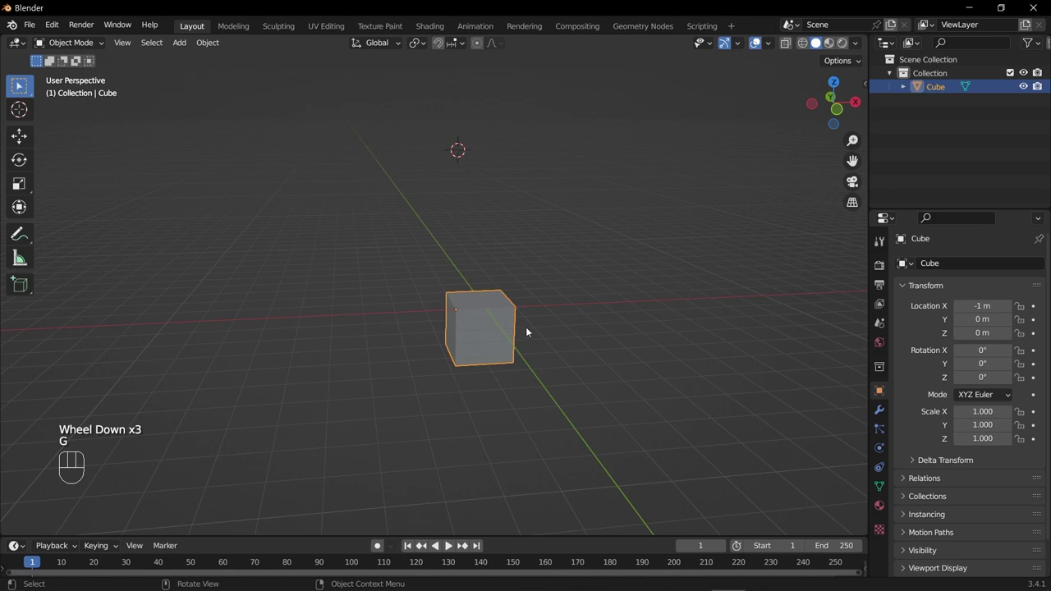
{"action": "key", "text": "shift+s"}
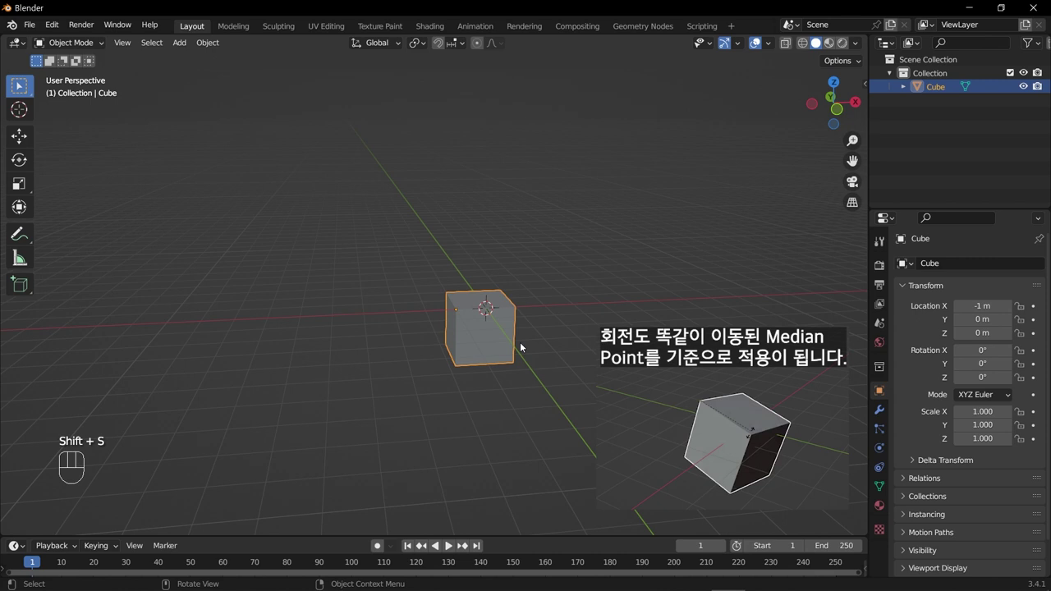
{"action": "middle_click", "coordinate": [518, 365]}
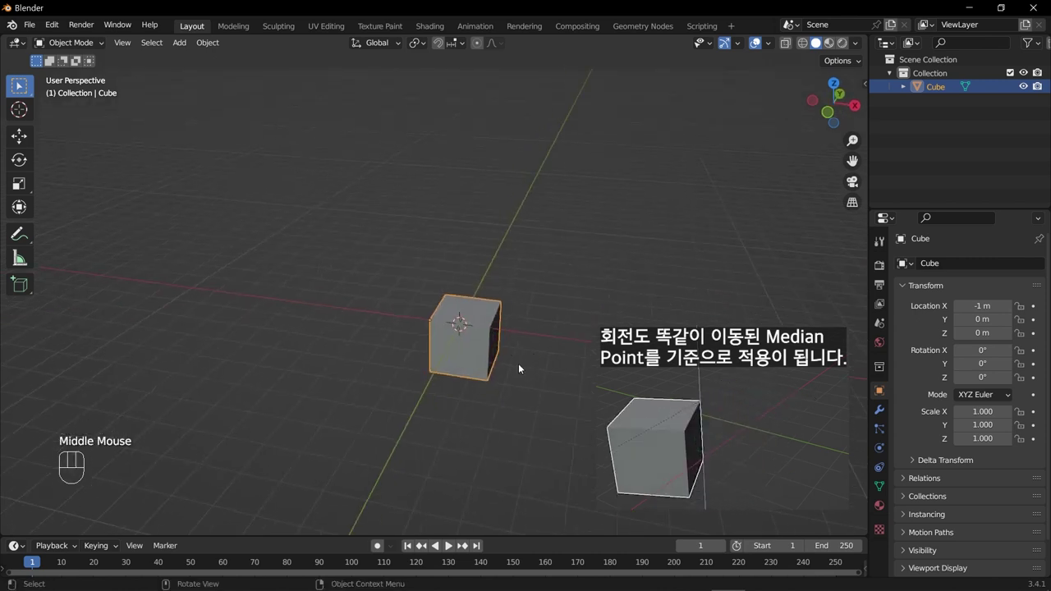
{"action": "scroll", "scroll_direction": "up", "scroll_amount": 3}
{"action": "middle_click", "coordinate": [548, 419]}
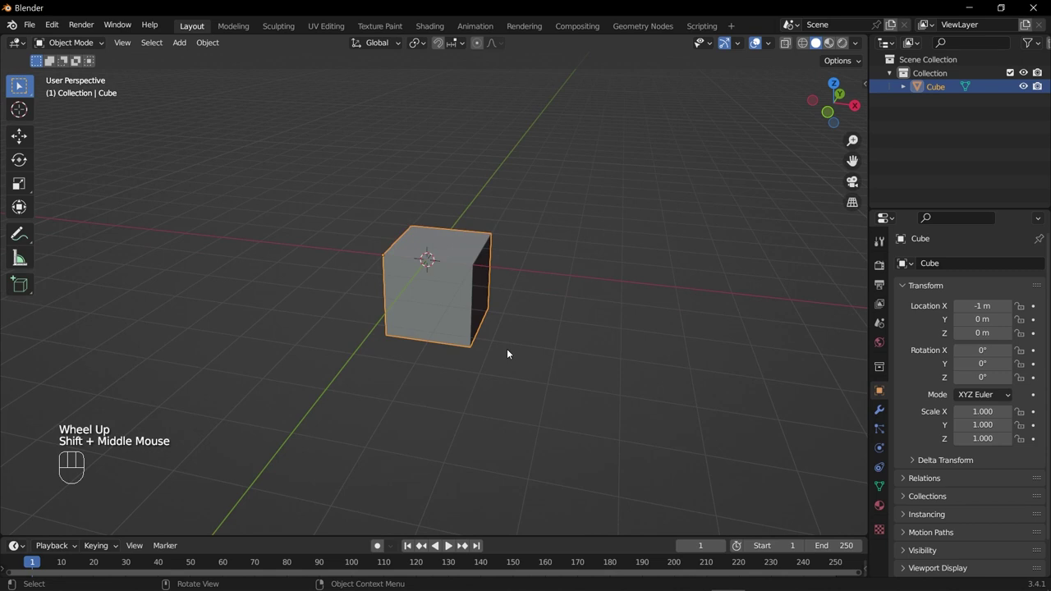